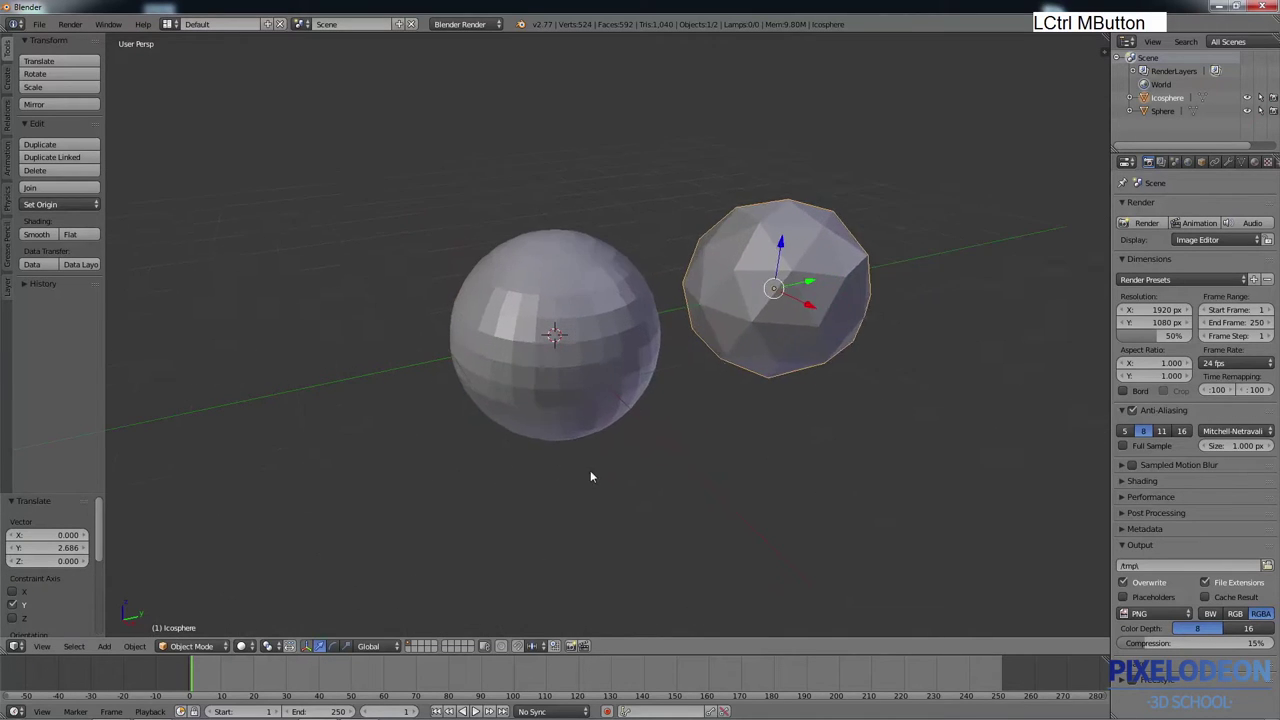
Step: Zoom the viewport in on the UV sphere and icosphere
{"action": "middle_click", "coordinate": [758, 348]}
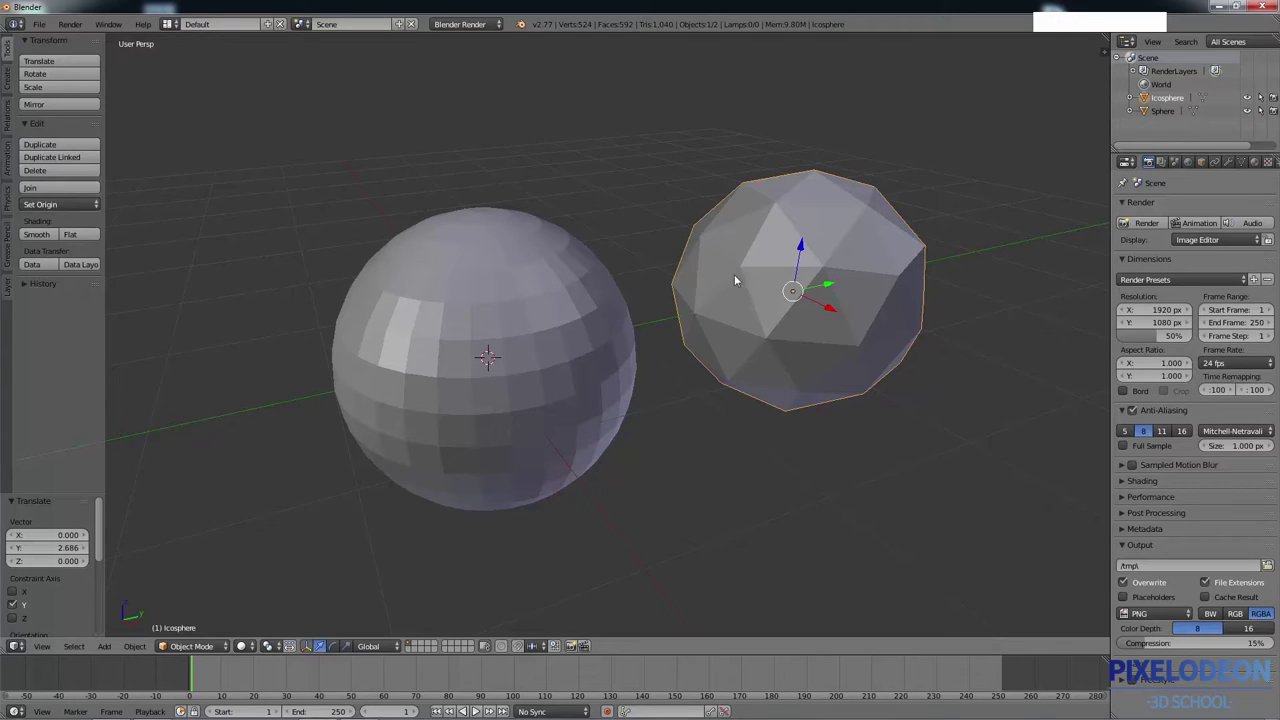
{"action": "middle_click", "coordinate": [606, 352]}
Step: Add a Suzanne monkey mesh and place it along Y at -2.54 beside the UV sphere
{"action": "key", "text": "shift+a"}
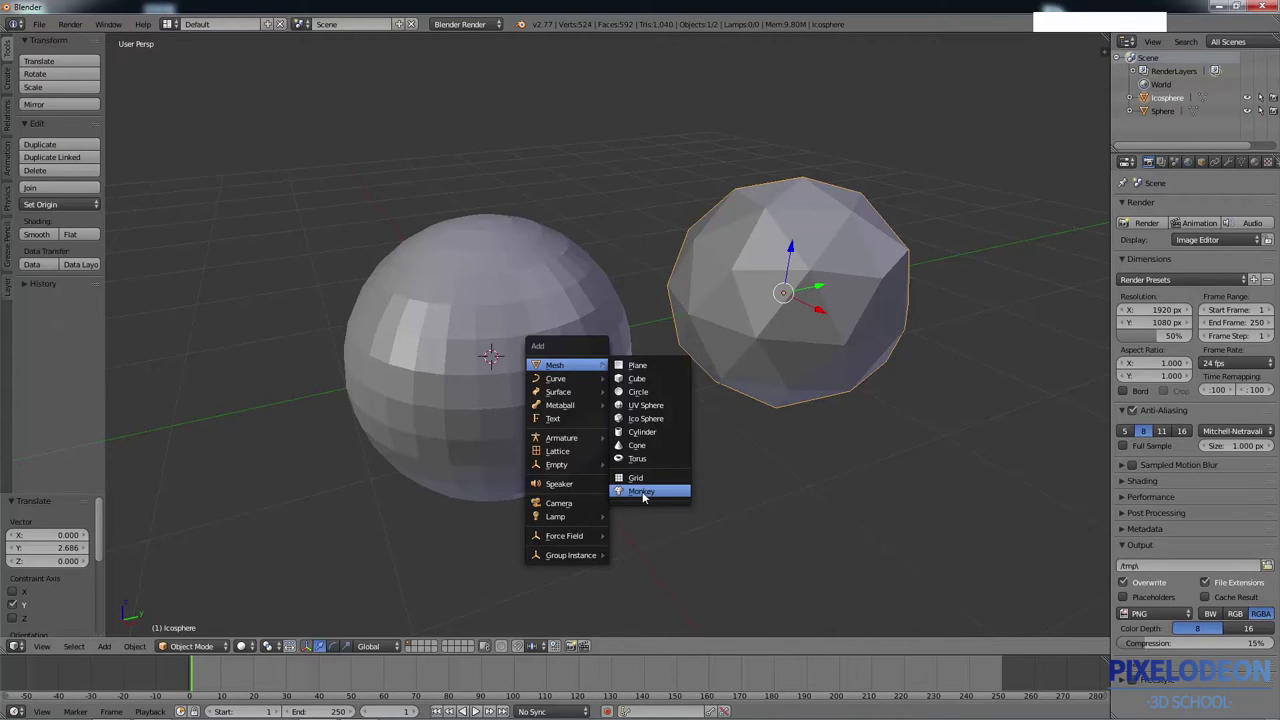
{"action": "left_click", "coordinate": [641, 496]}
{"action": "middle_click", "coordinate": [610, 360]}
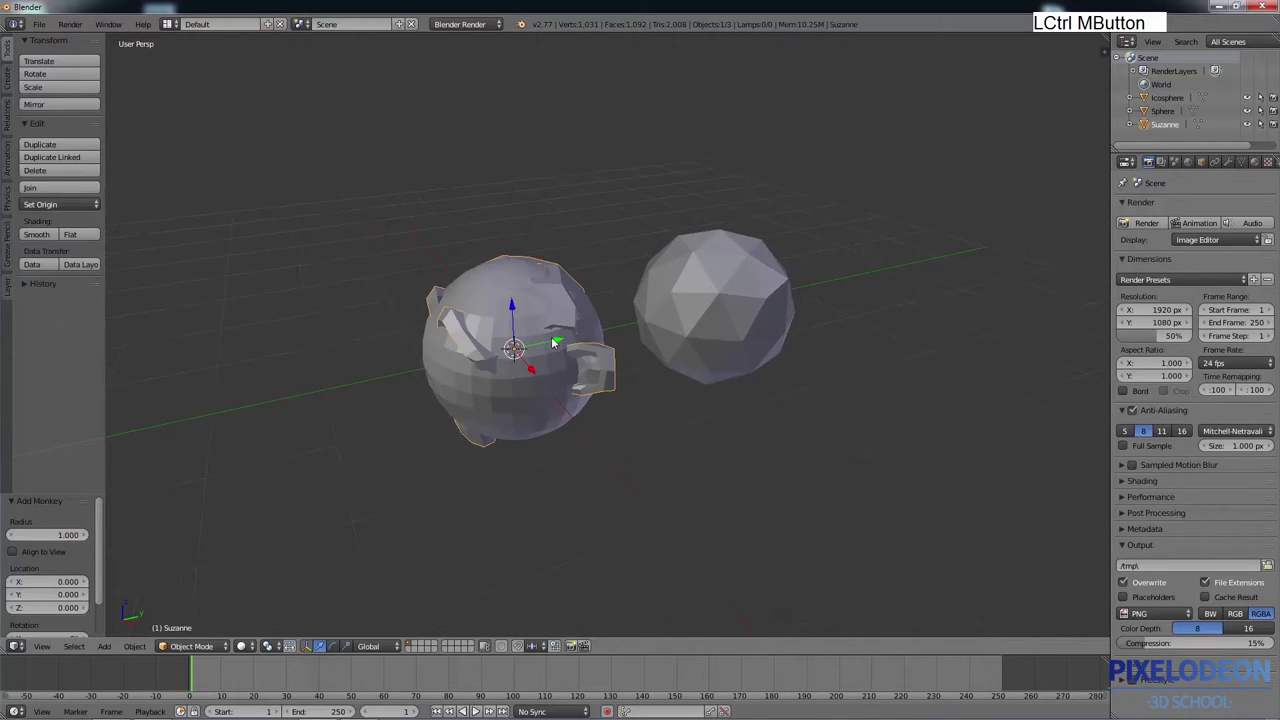
{"action": "left_click", "coordinate": [556, 341]}
Step: Zoom the view out over the row of monkey, UV sphere and icosphere
{"action": "middle_click", "coordinate": [321, 364]}
{"action": "middle_click", "coordinate": [397, 340]}
{"action": "middle_click", "coordinate": [509, 348]}
{"action": "middle_click", "coordinate": [506, 353]}
{"action": "middle_click", "coordinate": [532, 355]}
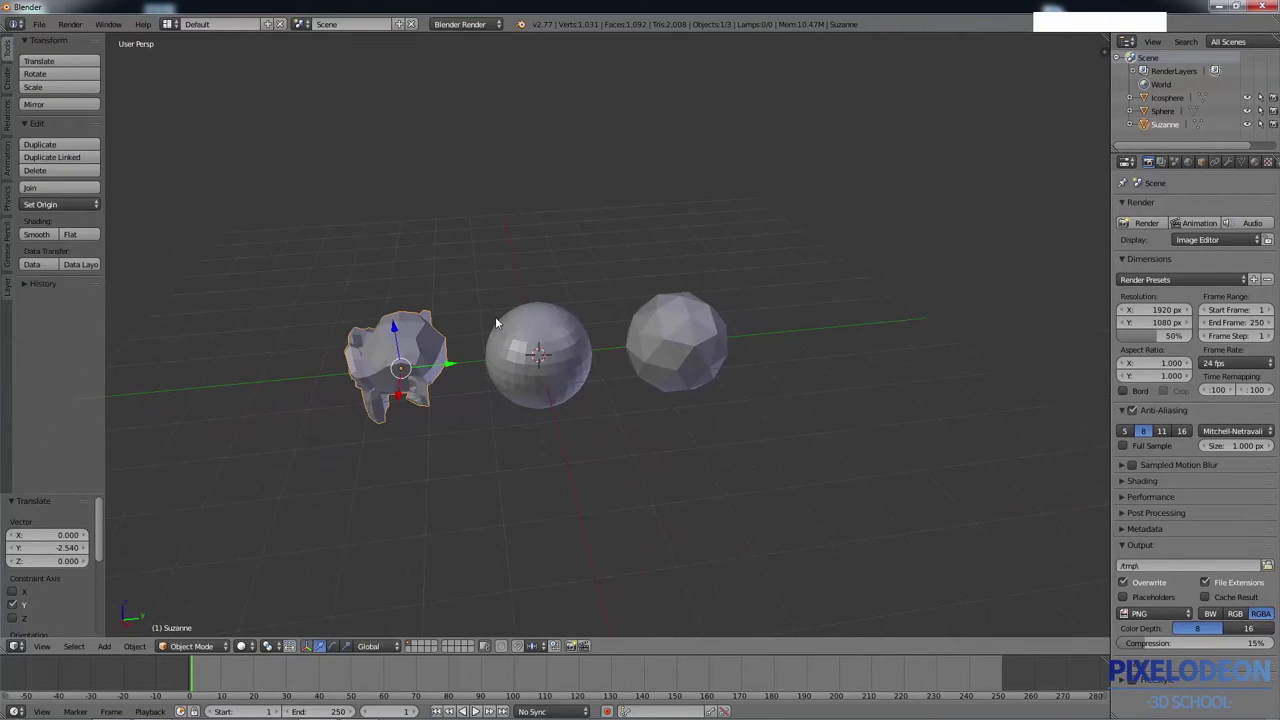
Step: Bring up the Add menu (Shift+A) over the scene and dismiss it unchanged
{"action": "key", "text": "shift+a"}
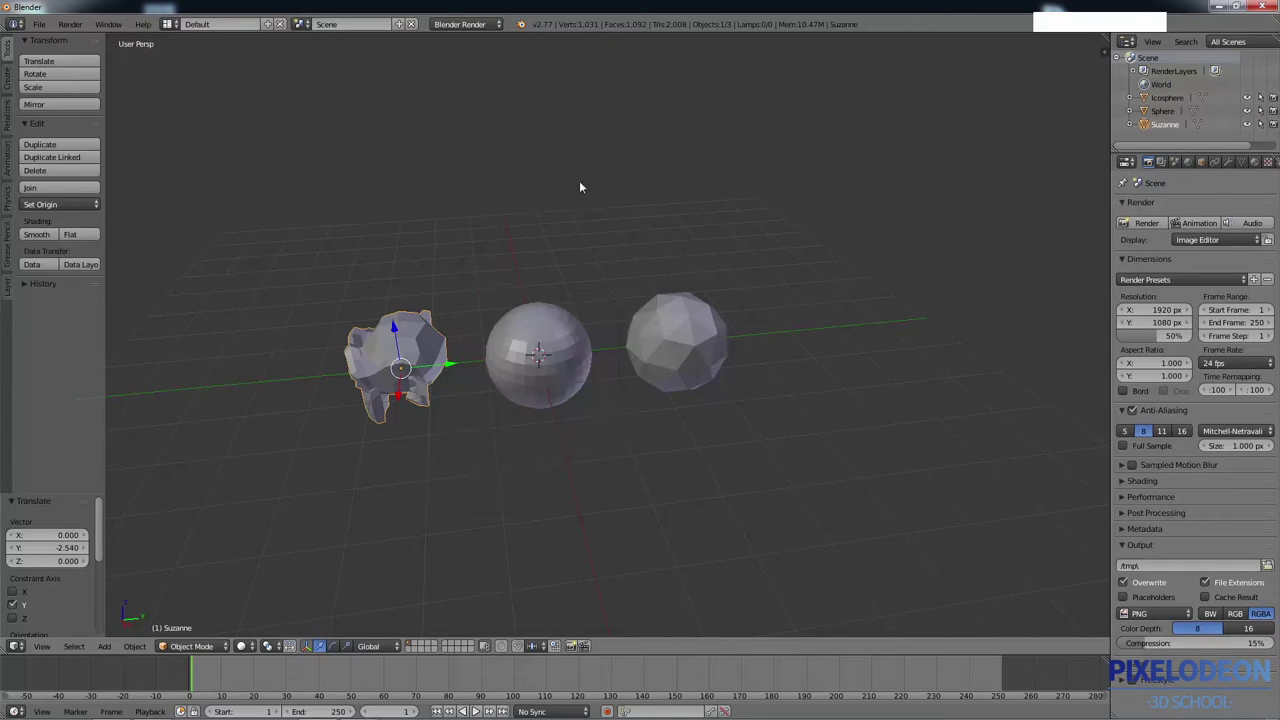
{"action": "right_click", "coordinate": [530, 354]}
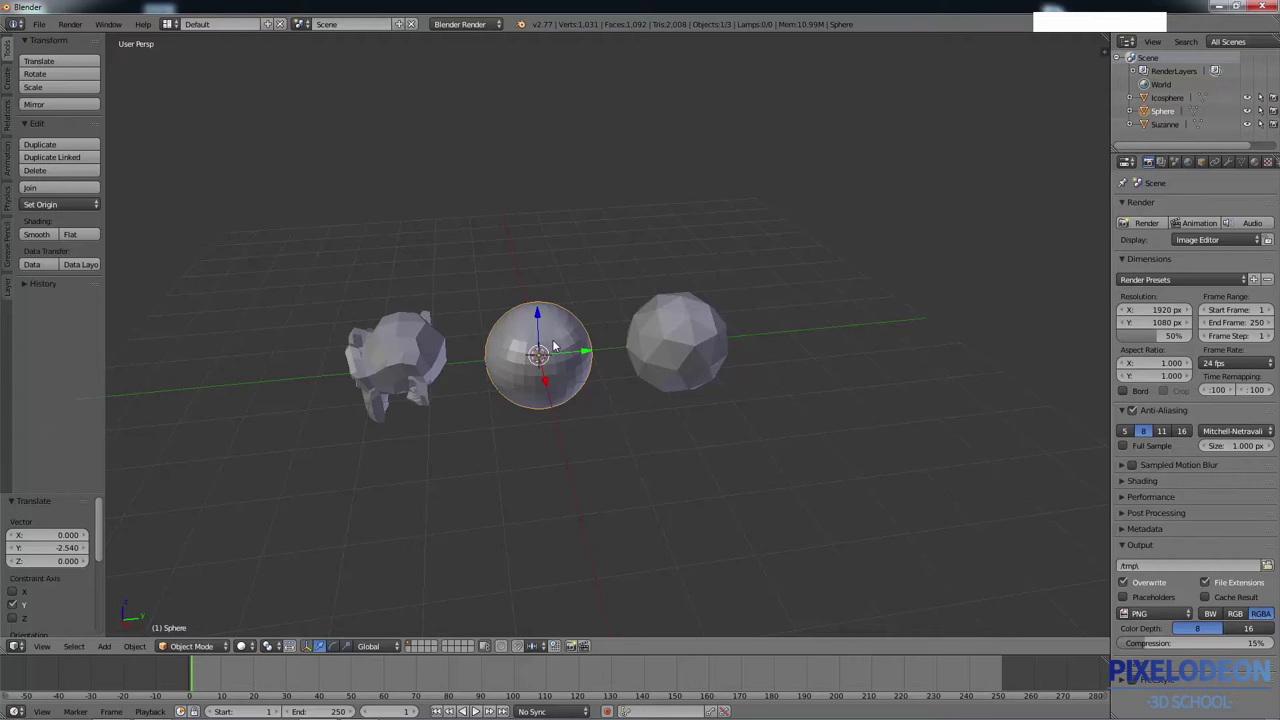
{"action": "key", "text": "g"}
{"action": "right_click", "coordinate": [580, 285]}
{"action": "key", "text": "s"}
{"action": "right_click", "coordinate": [605, 304]}
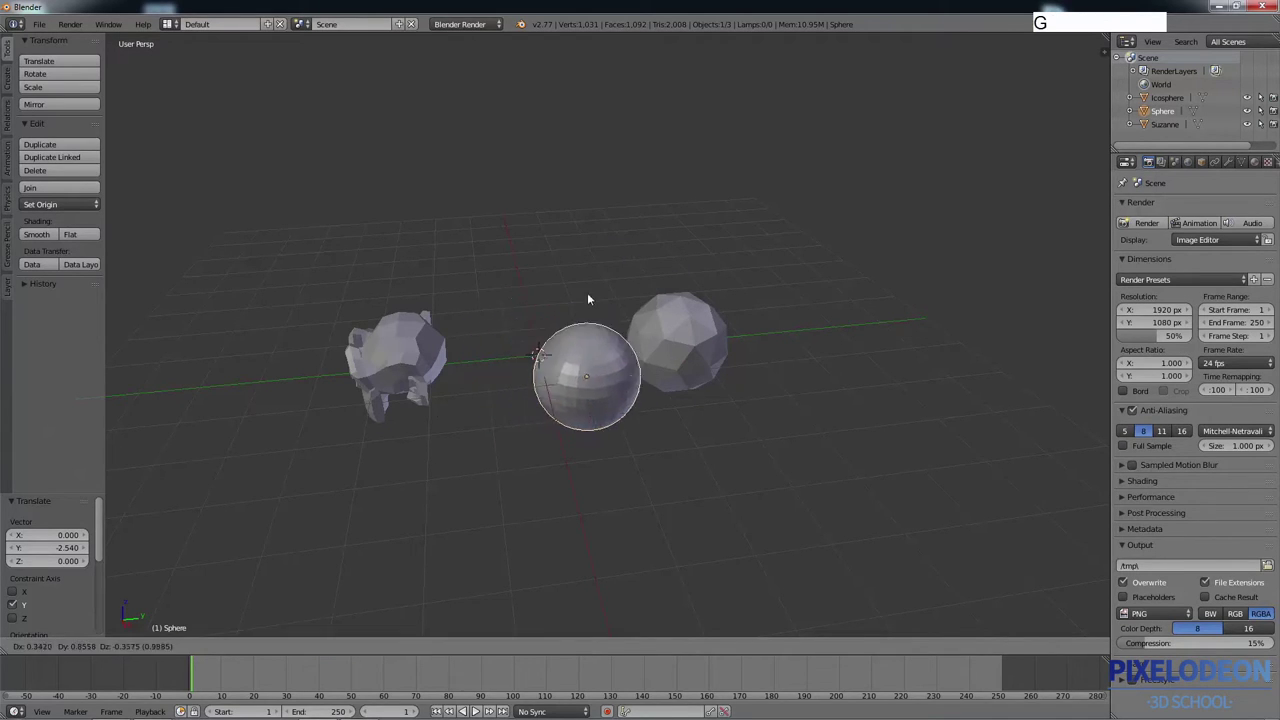